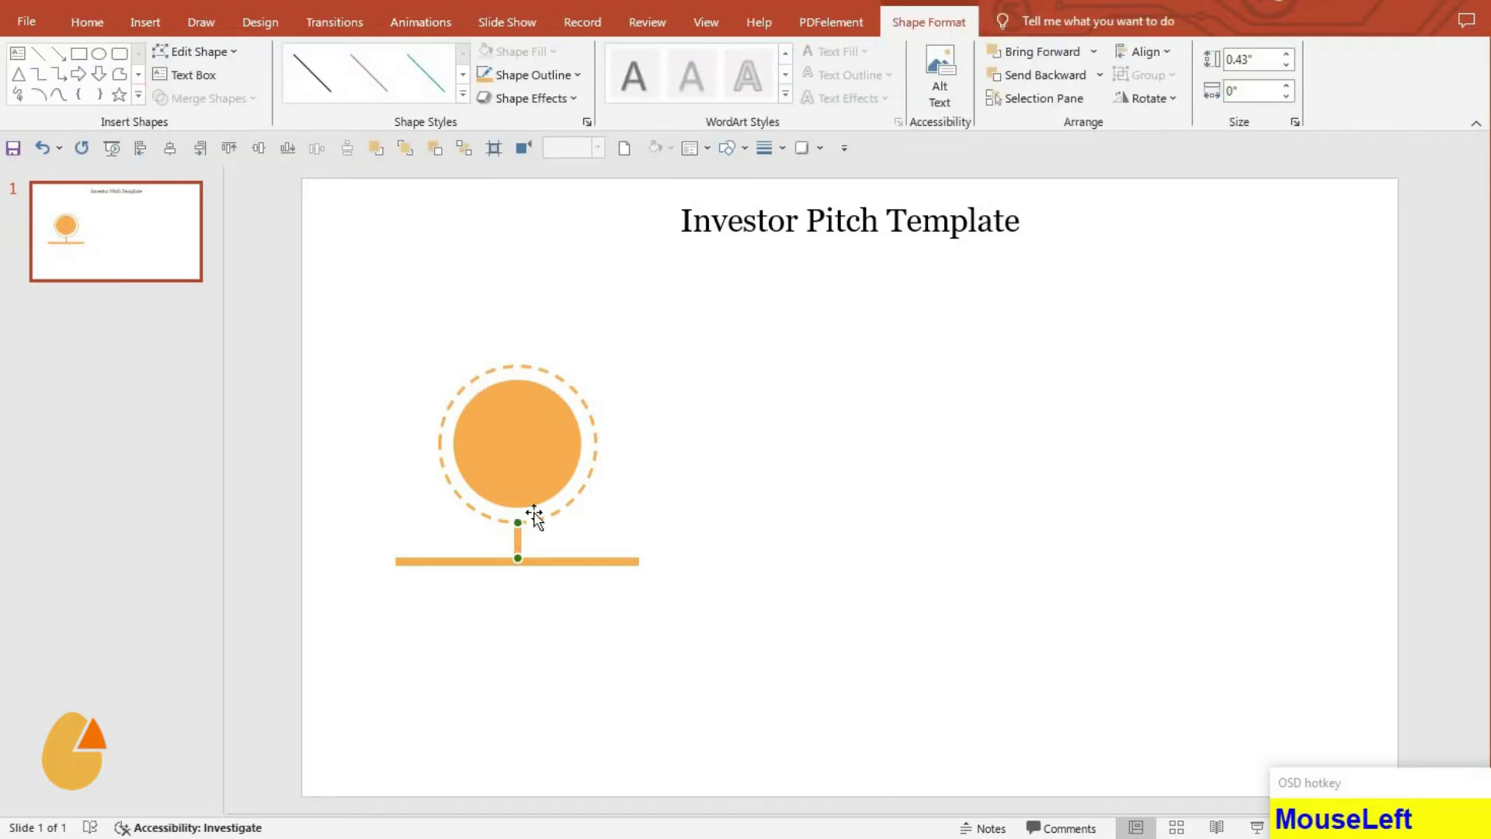
# - Start drawing a thin rectangle below the circle icon's timeline bar
pyautogui.click(545, 557)
pyautogui.click(391, 524)
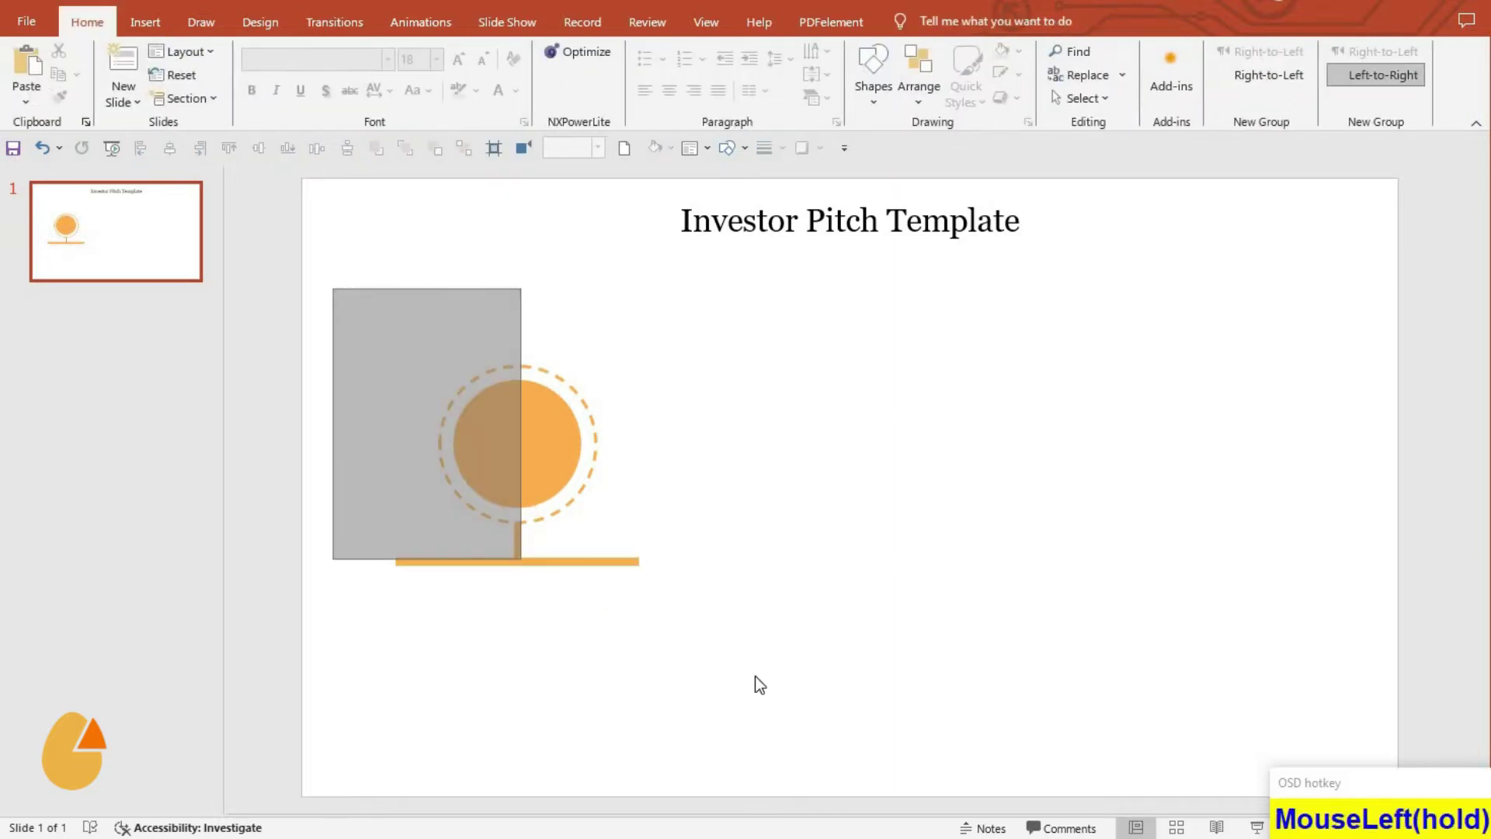
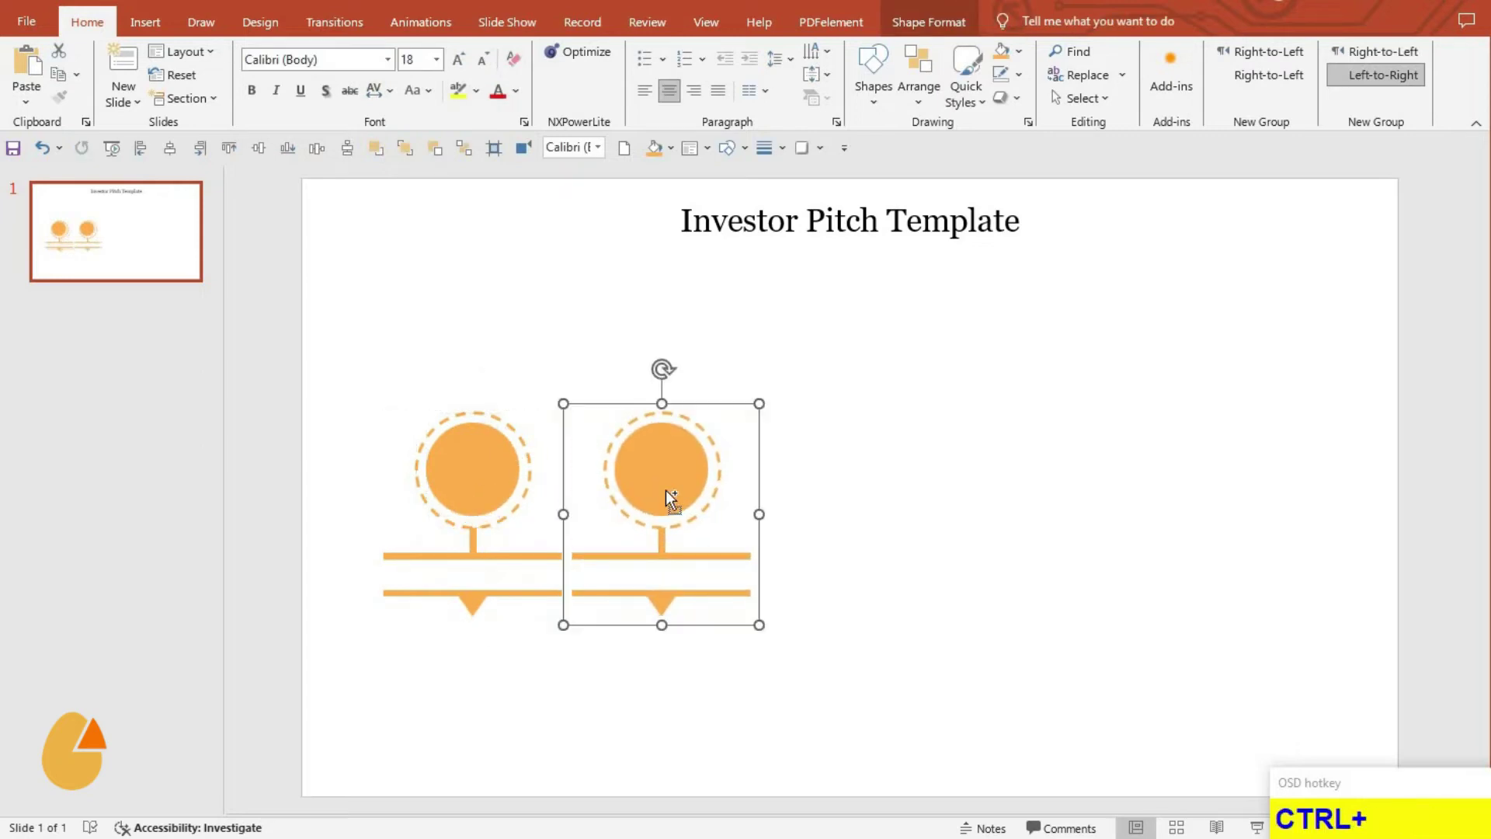
# - Duplicate the grouped icon with Ctrl+D to four copies in a row, group and align them
pyautogui.press('ctrl+d')
pyautogui.press('ctrl+d')
pyautogui.doubleClick(778, 521)
pyautogui.click(999, 513)
pyautogui.click(1014, 505)
pyautogui.press('ctrl+g')
pyautogui.click(174, 165)
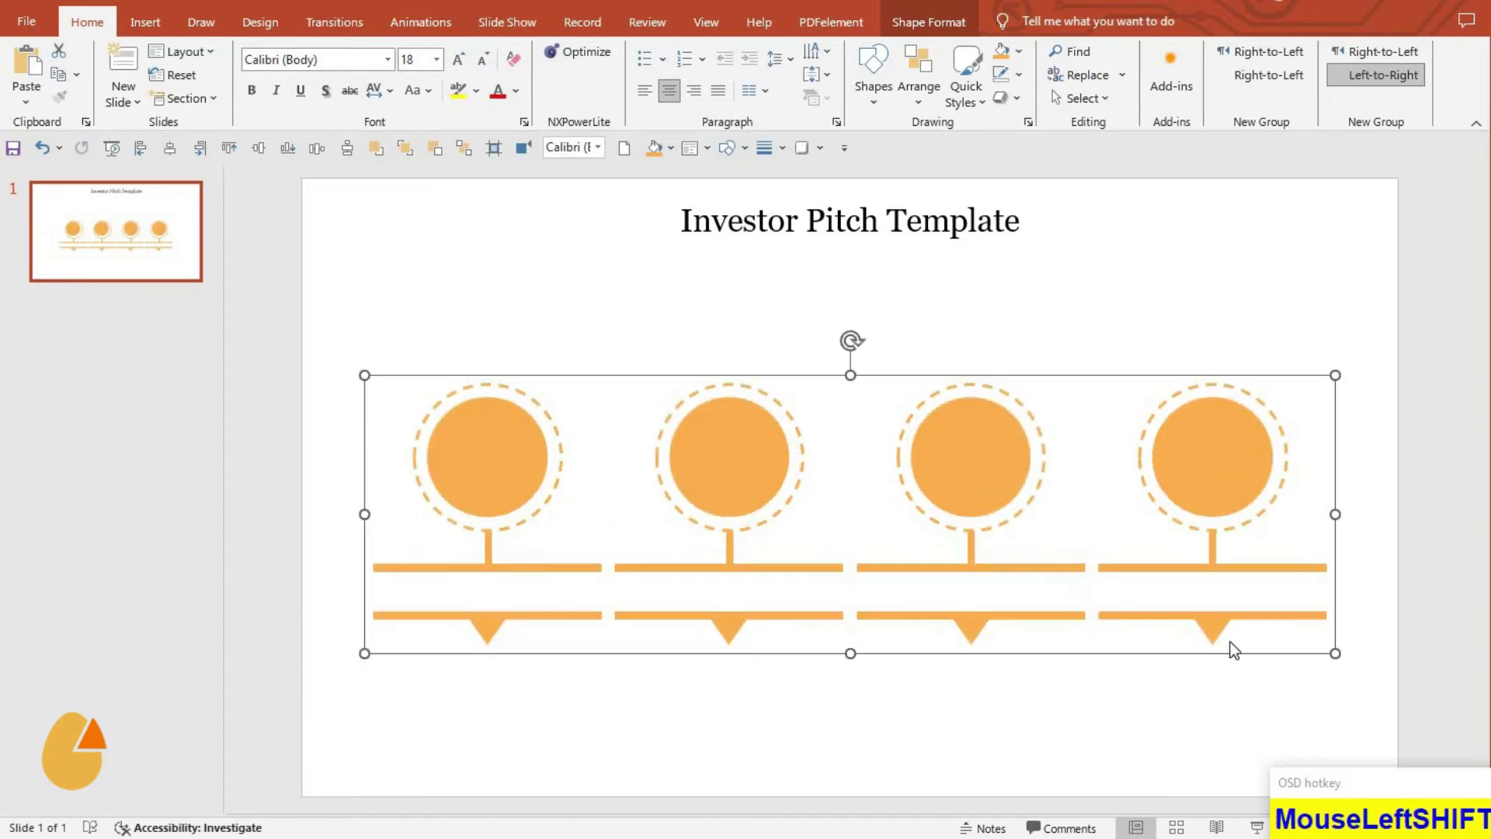
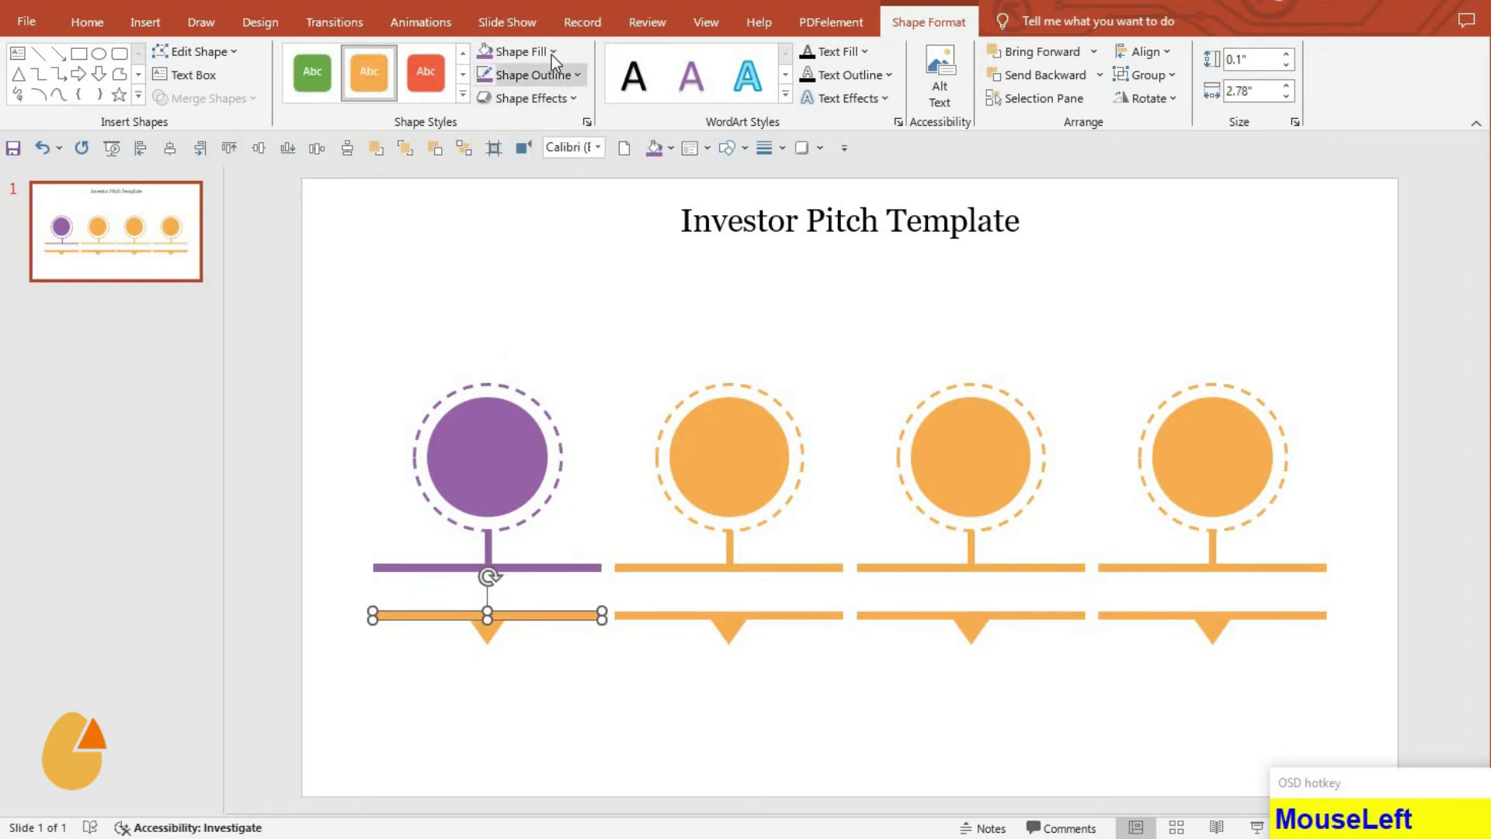
# - Repeat the purple and red fill with F4 across the first and second icons' circles, rings and bars
pyautogui.press('F4')
pyautogui.click(492, 642)
pyautogui.press('F4')
pyautogui.click(711, 472)
pyautogui.press('F4')
pyautogui.click(740, 636)
pyautogui.press('F4')
pyautogui.click(791, 626)
pyautogui.press('F4')
pyautogui.click(767, 493)
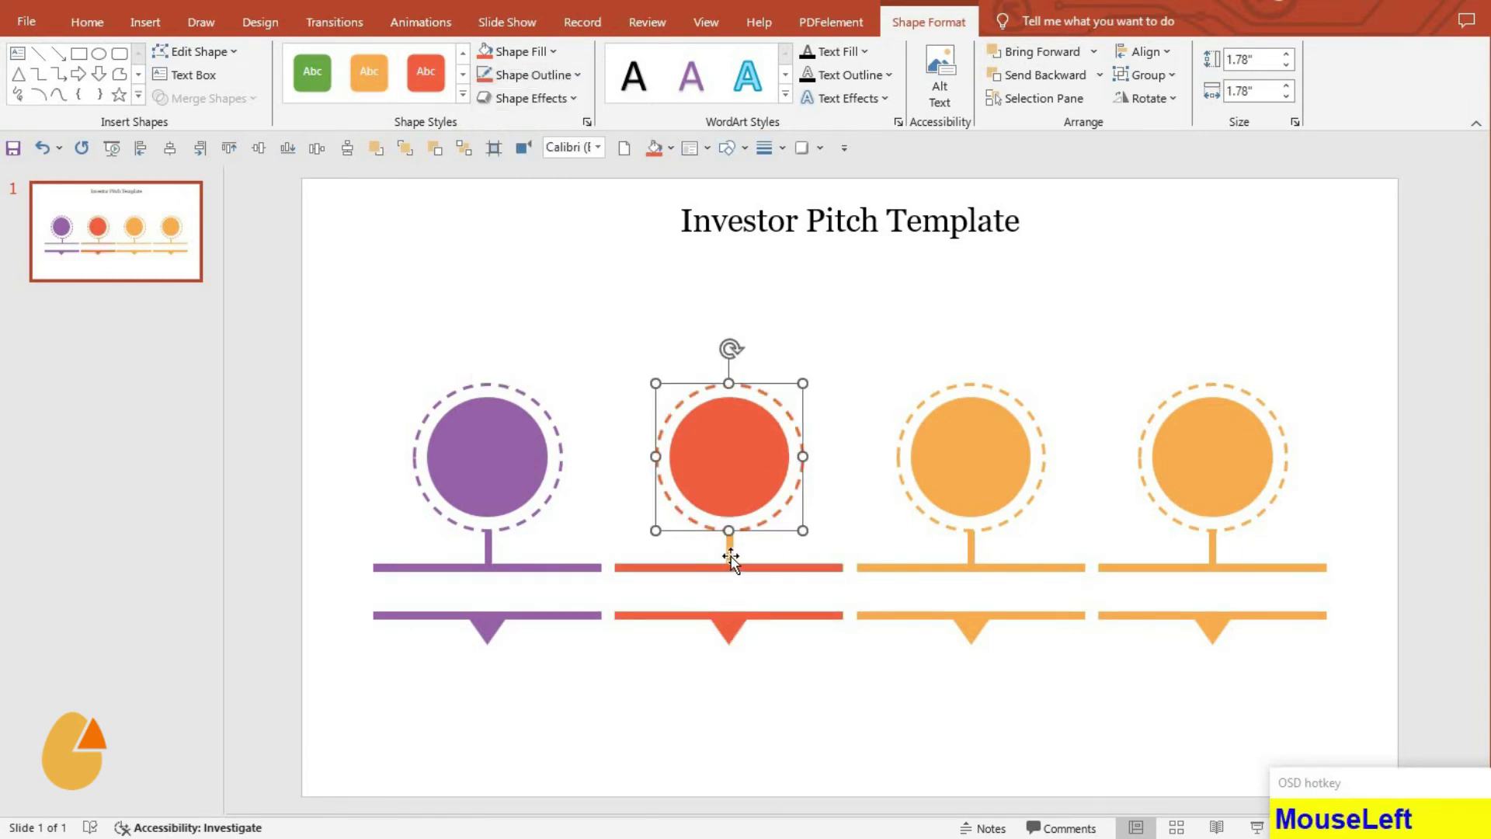
# - Recolour the third icon's shapes green with F4 and fill the fourth circle blue
pyautogui.press('F4')
pyautogui.click(969, 464)
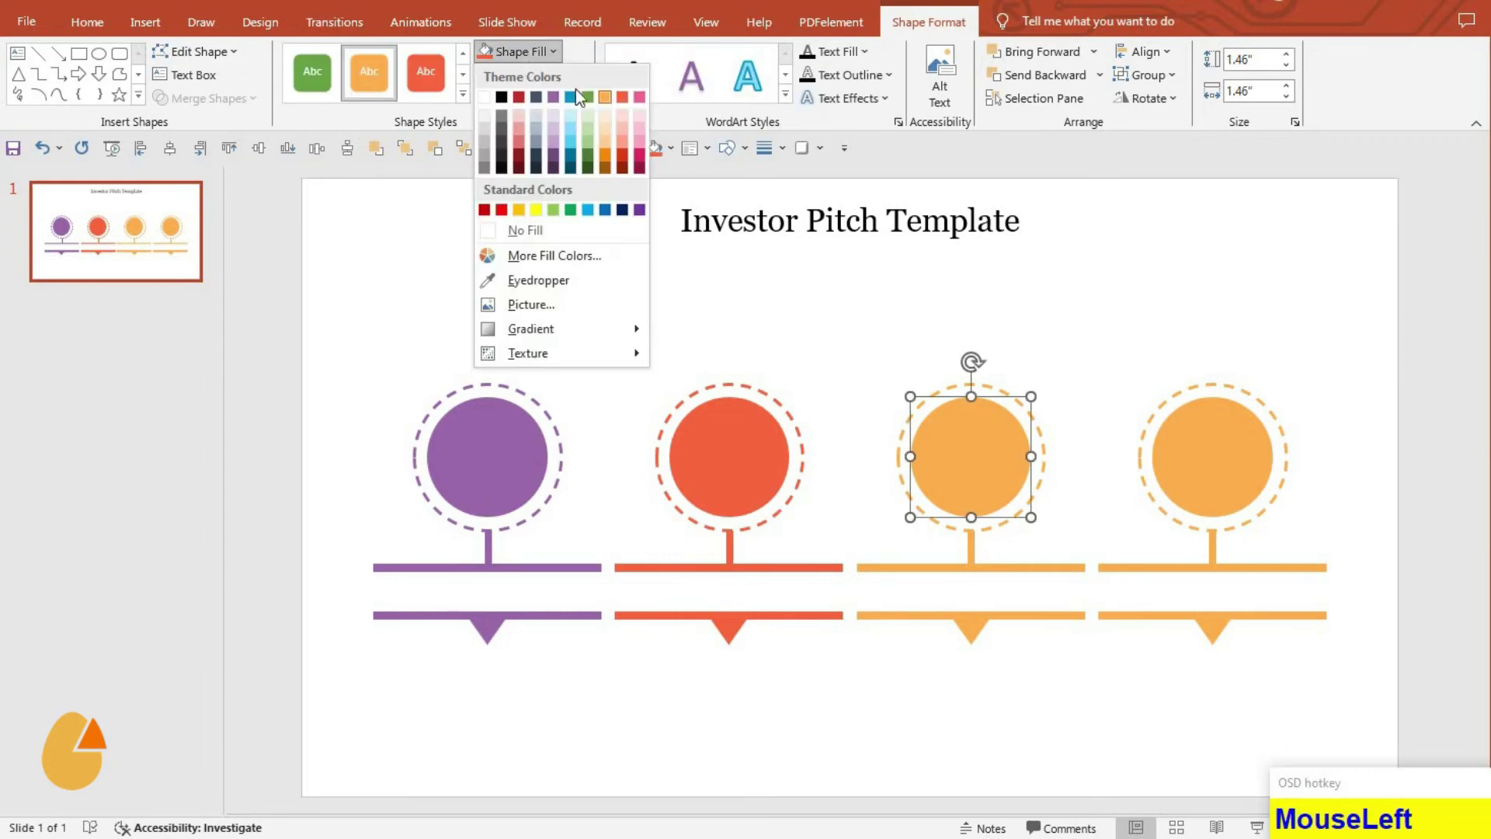
pyautogui.press('F4')
pyautogui.click(1056, 619)
pyautogui.press('F4')
pyautogui.click(1055, 574)
pyautogui.press('F4')
pyautogui.click(913, 487)
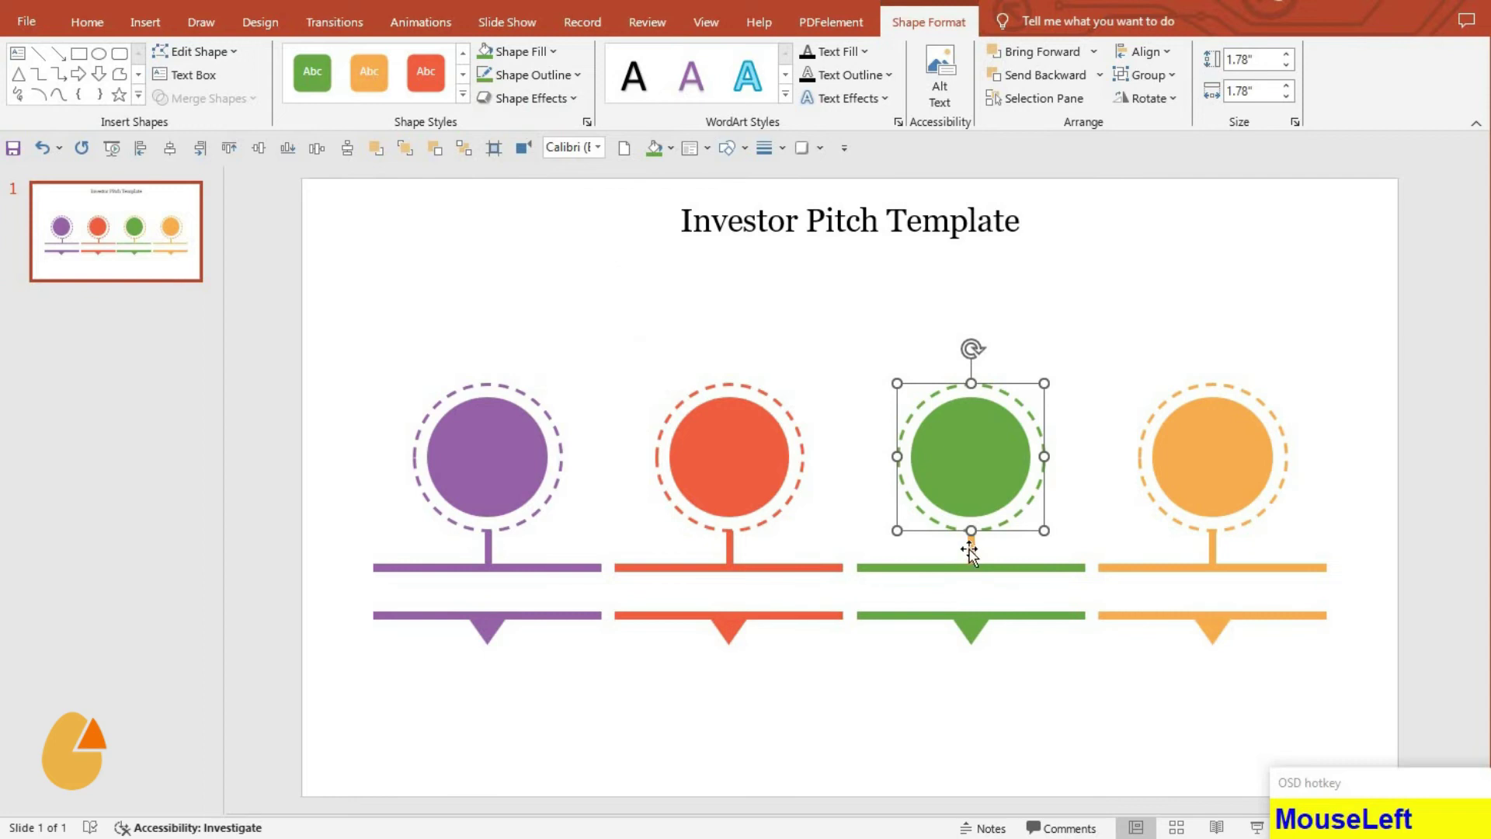
pyautogui.press('F4')
pyautogui.click(824, 260)
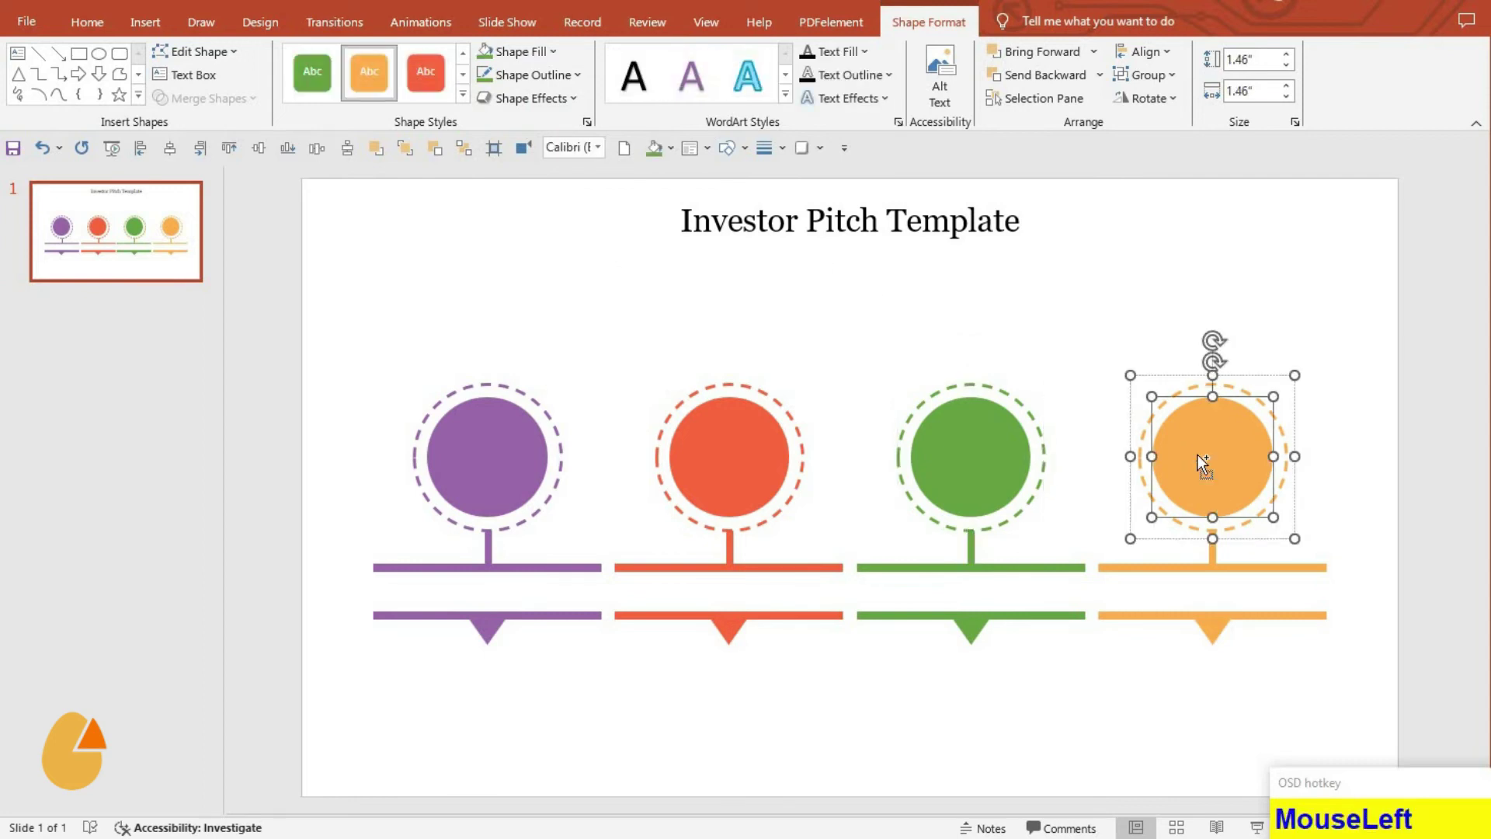
pyautogui.click(1115, 332)
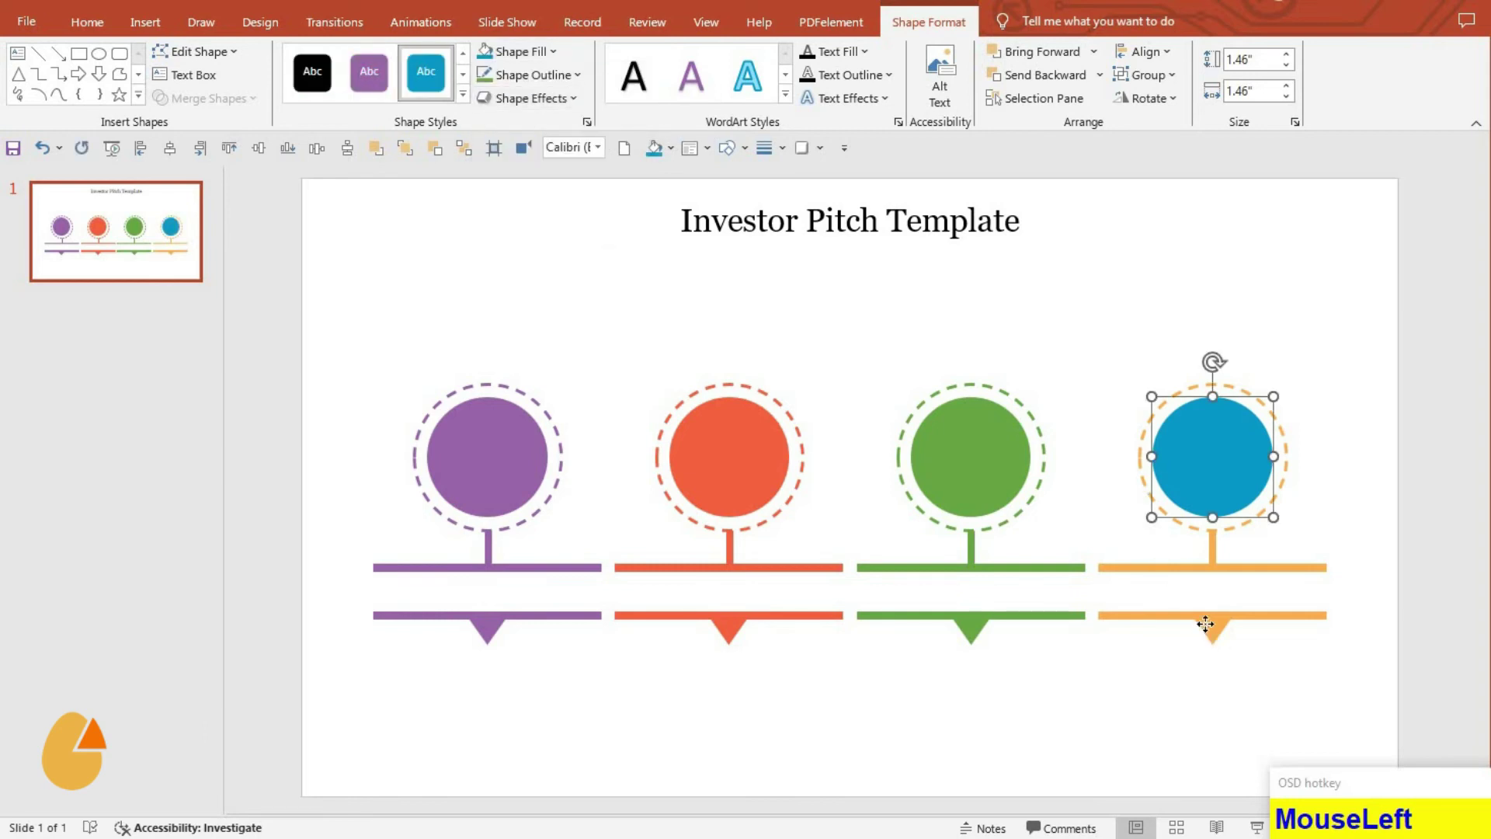
# - Repeat the blue fill with F4 on the fourth ring and bars
pyautogui.press('F4')
pyautogui.click(1300, 622)
pyautogui.press('F4')
pyautogui.click(1267, 570)
pyautogui.press('F4')
pyautogui.click(1172, 520)
pyautogui.press('F4')
pyautogui.click(459, 548)
# - Group the icons, align them and select the area for the 01–04 numbers and captions
pyautogui.press('ctrl+g')
pyautogui.click(207, 178)
pyautogui.press('Down')
pyautogui.press('Down')
pyautogui.moveTo(591, 638); pyautogui.dragTo(1395, 781)
# - Group the numbers, questions and caption text with the icons and align everything on the slide
pyautogui.press('ctrl+g')
pyautogui.moveTo(175, 159); pyautogui.dragTo(267, 162)
pyautogui.press('Down')
pyautogui.press('Down')
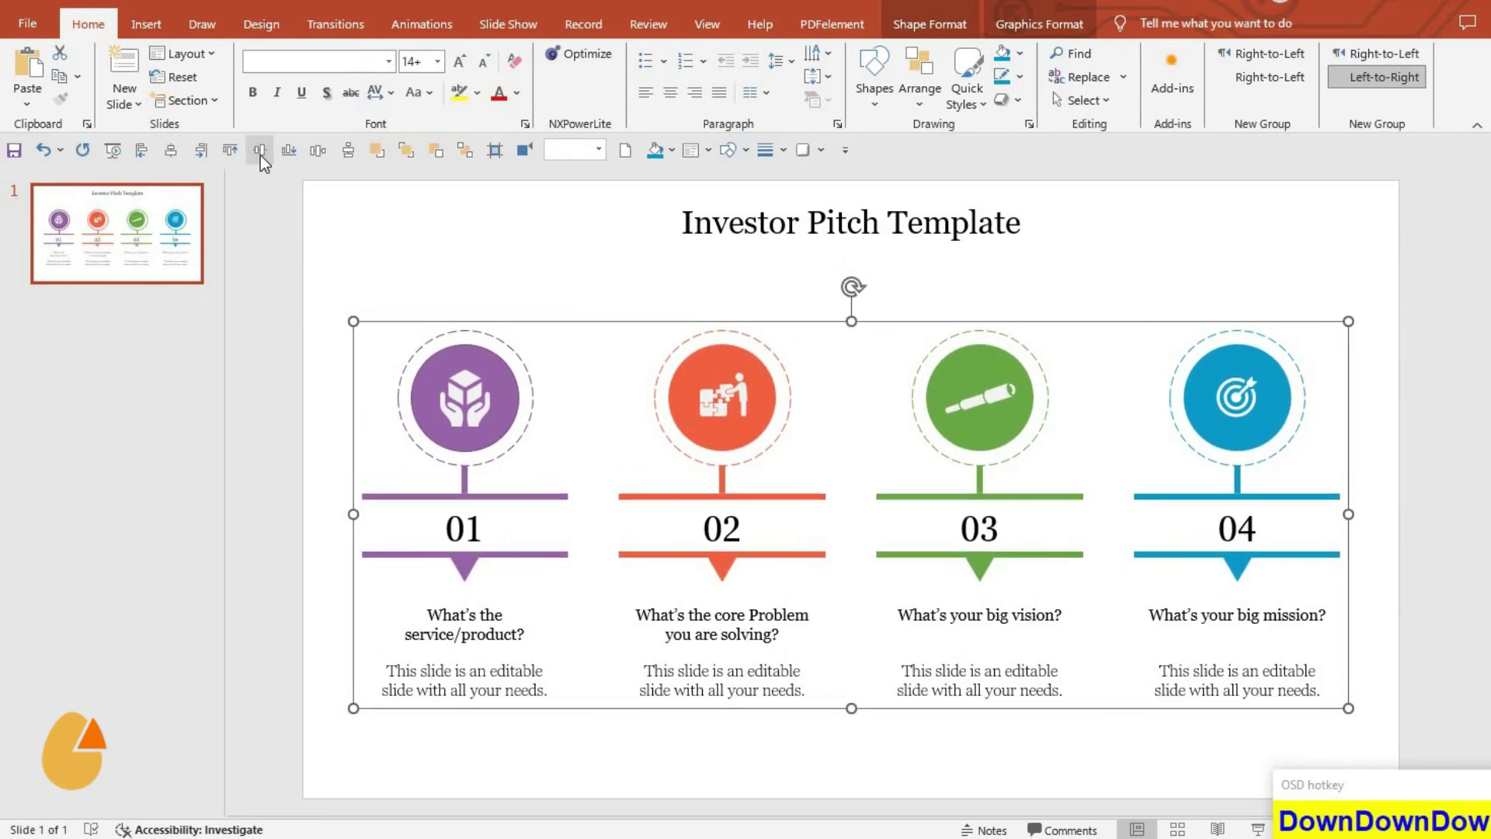
pyautogui.moveTo(581, 728); pyautogui.dragTo(581, 728)
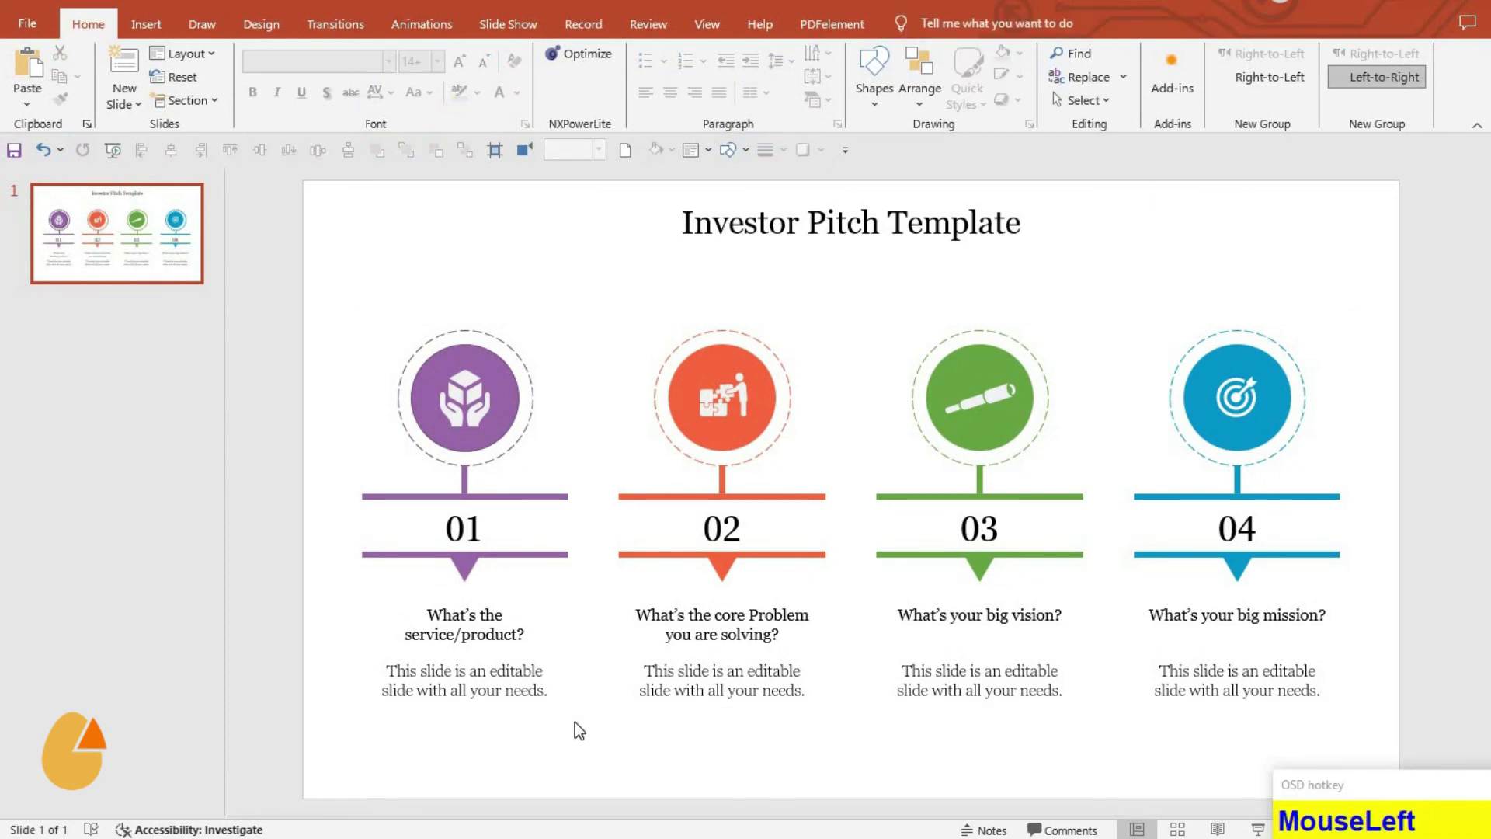